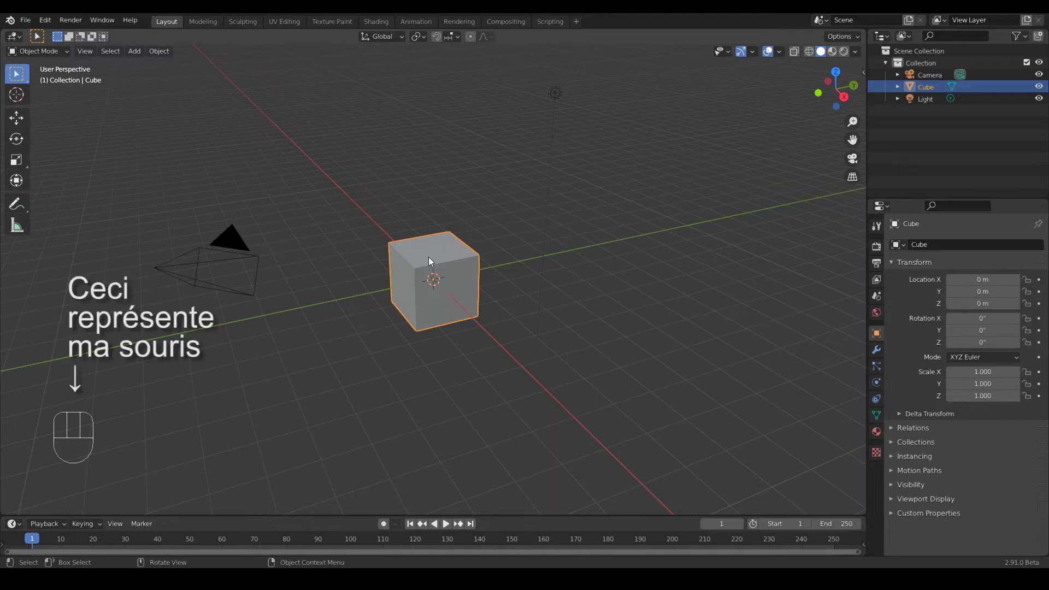
Remove the default cube, leaving just the camera and light
click(434, 259)
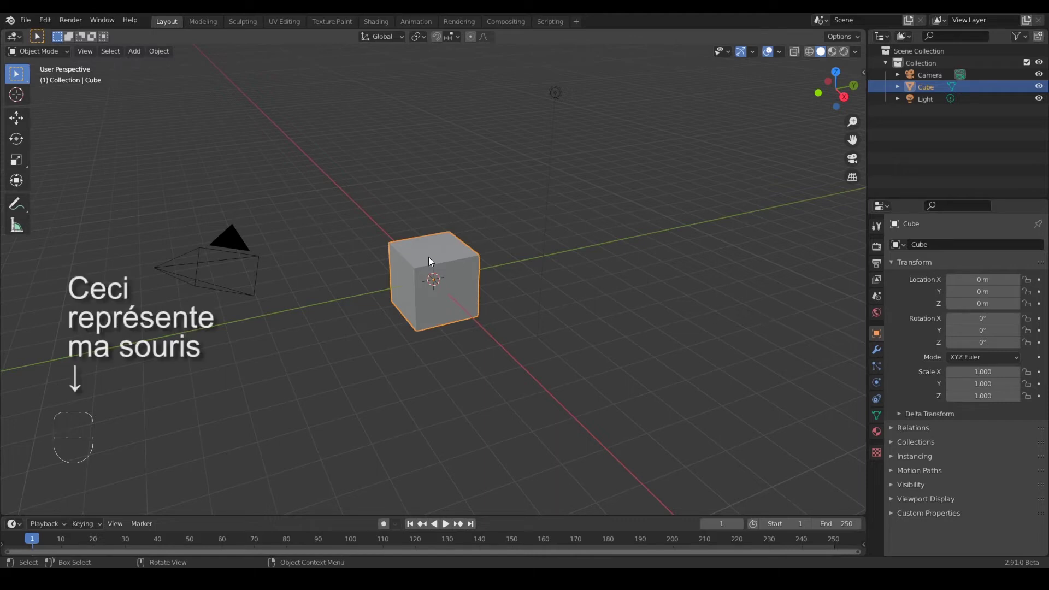
key(Delete)
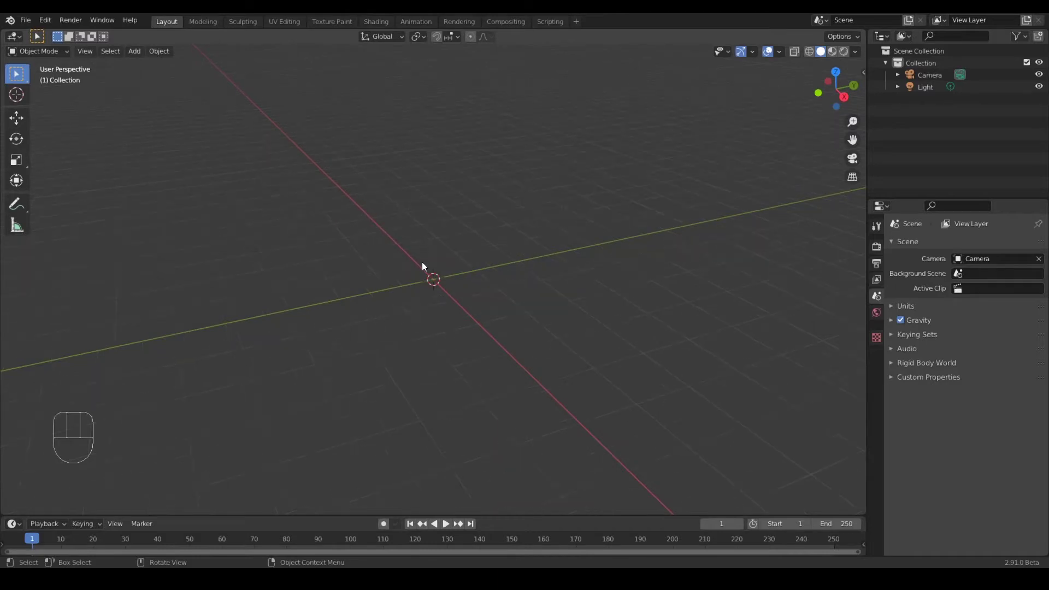
drag(431, 264, 461, 291)
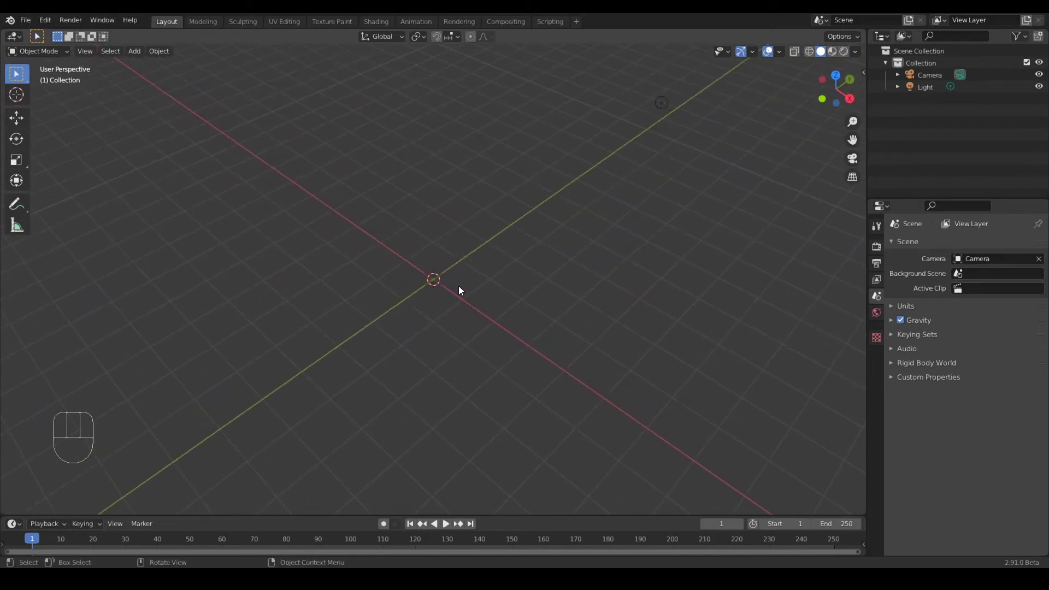
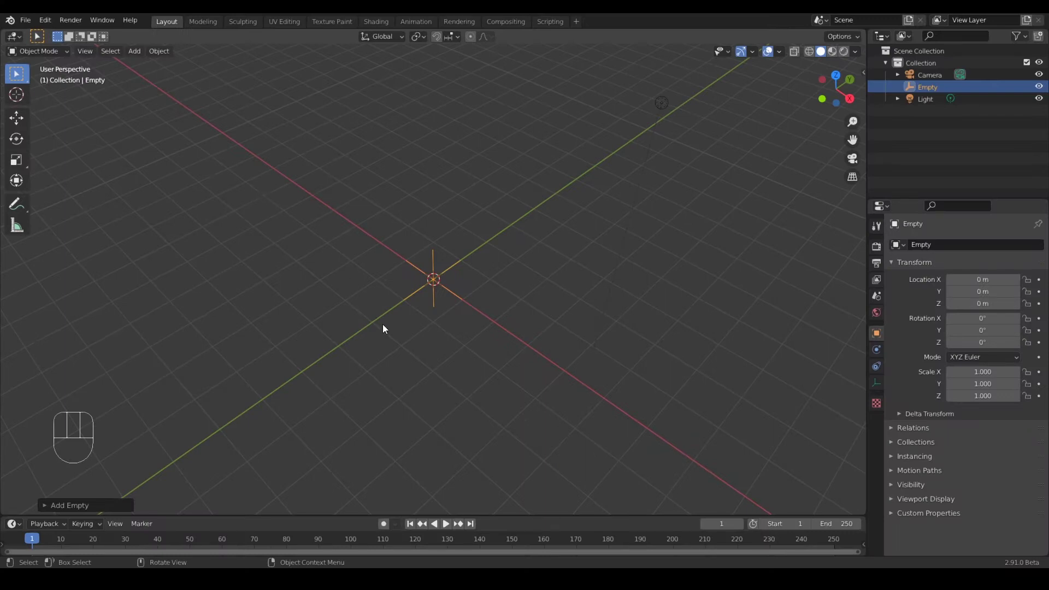
Duplicate the empty twice and clear the third copy's rotation
key(shift+d)
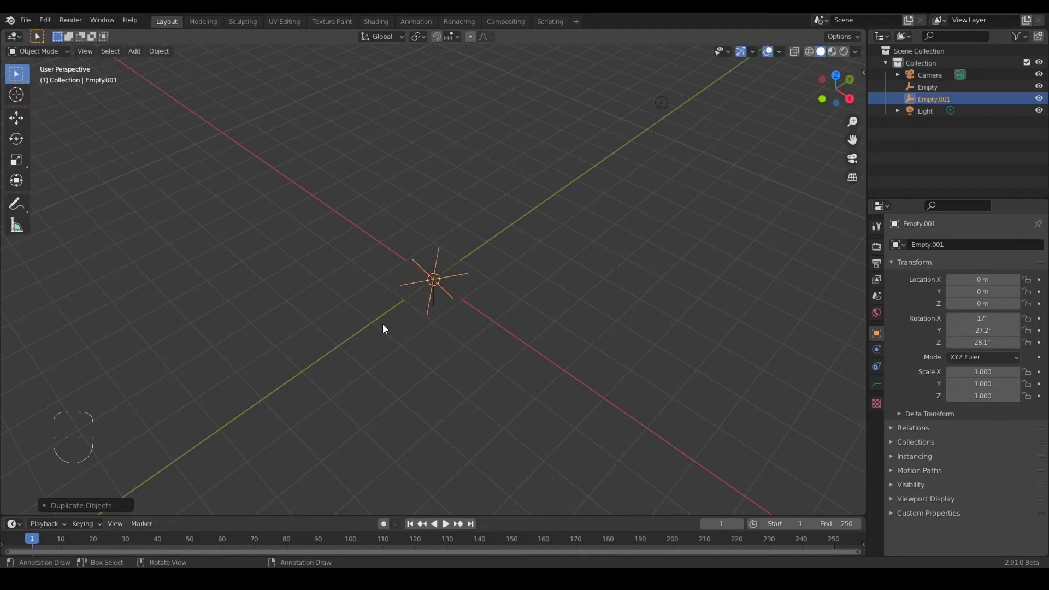
key(shift+d)
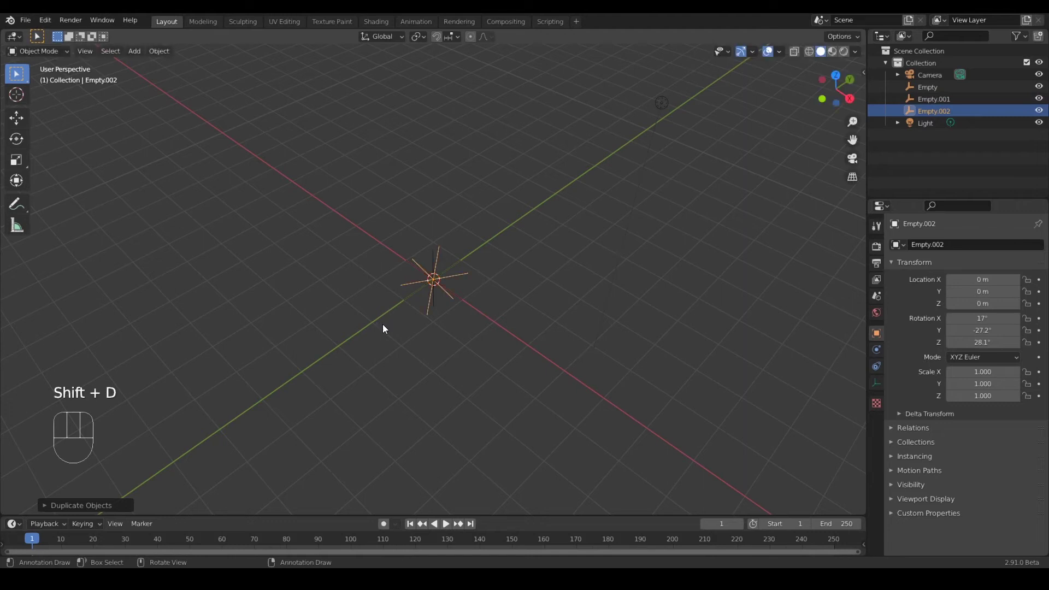
key(alt+r)
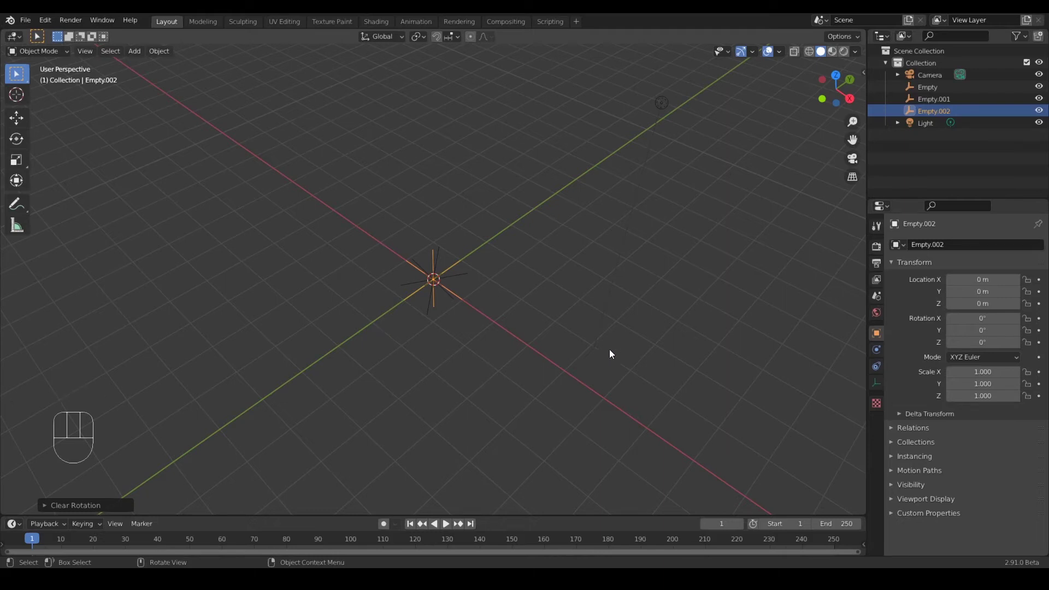
Tilt Empty.002 slightly, scale it to about 0.764 and move it up off the origin
key(r)
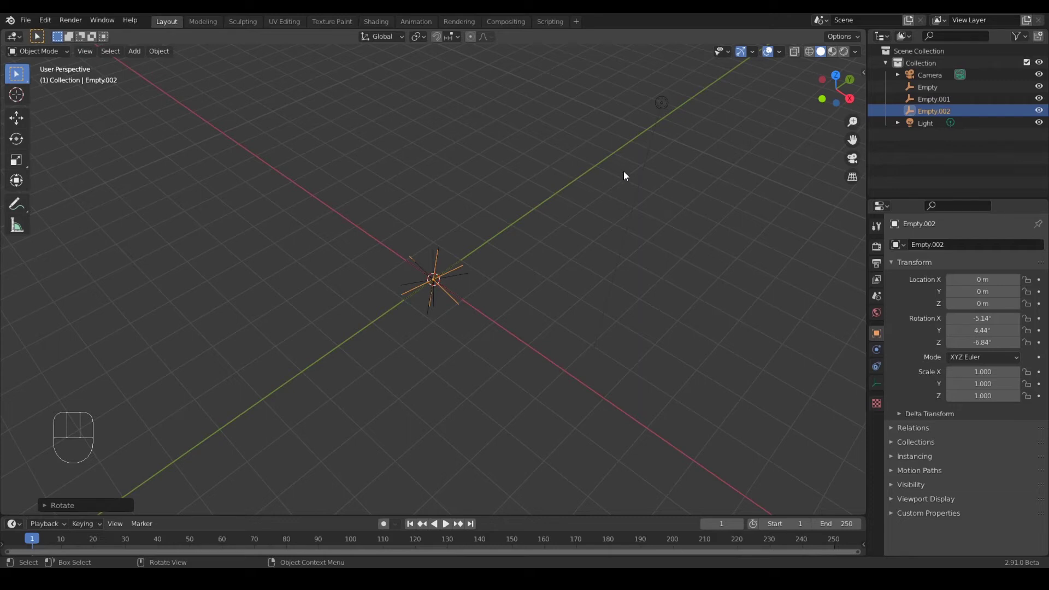
key(s)
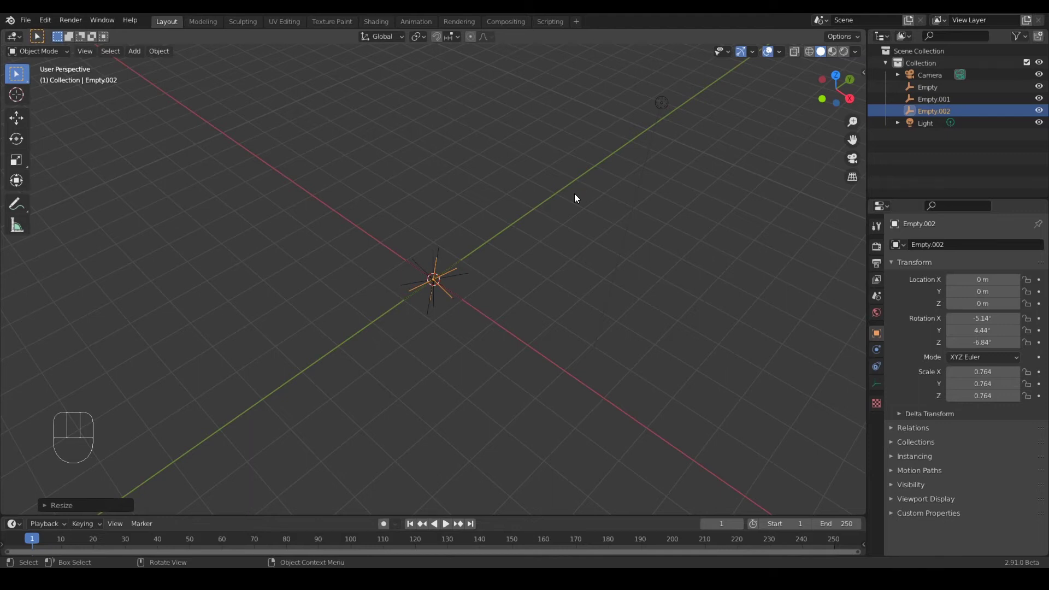
key(g)
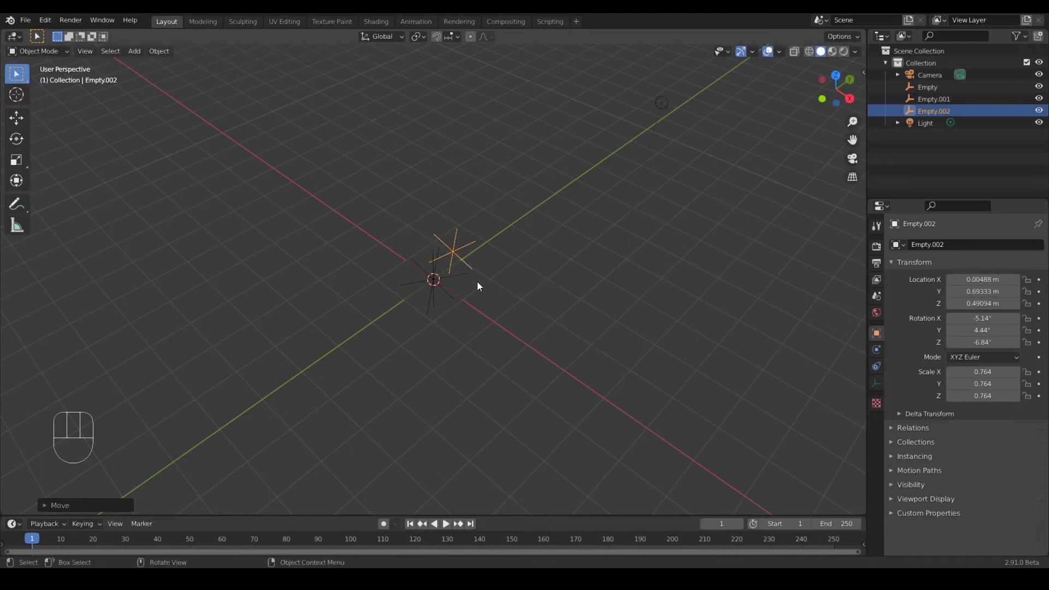
Add a Suzanne monkey mesh at the origin and shade it smooth
click(134, 51)
drag(134, 53, 273, 179)
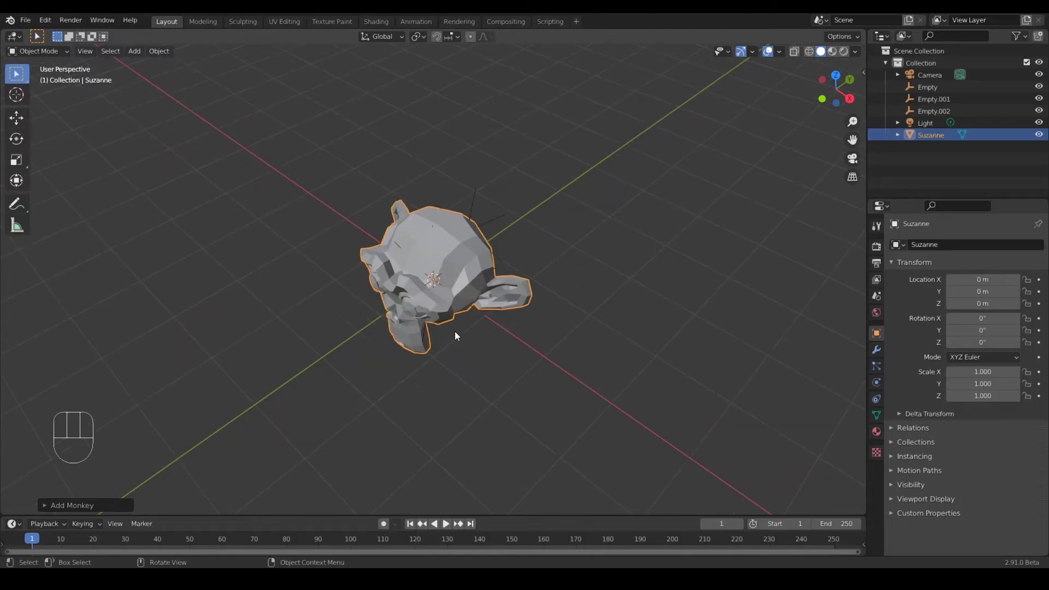
right_click(446, 254)
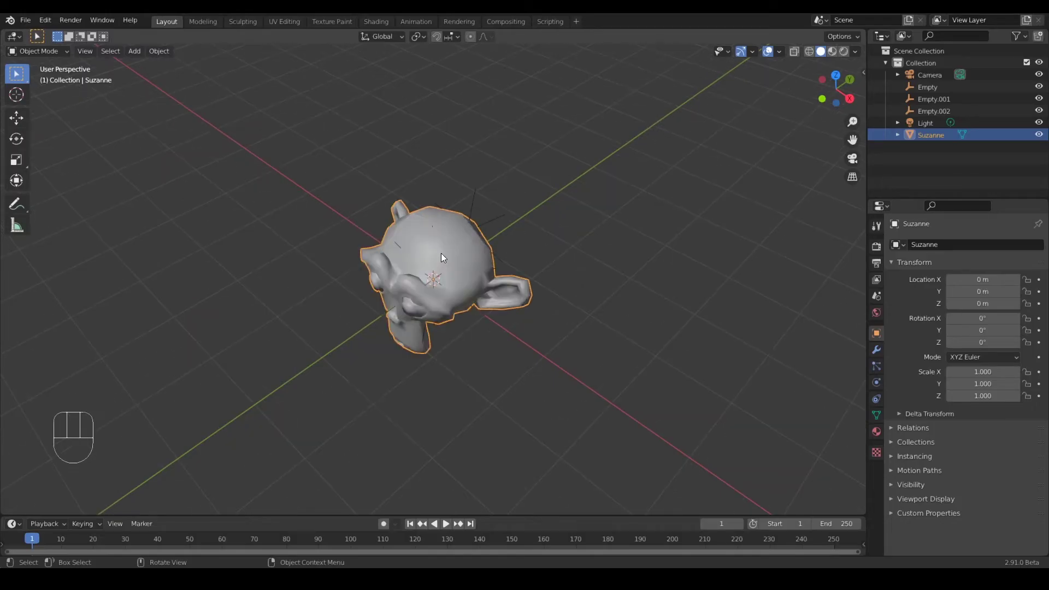
drag(505, 347, 520, 316)
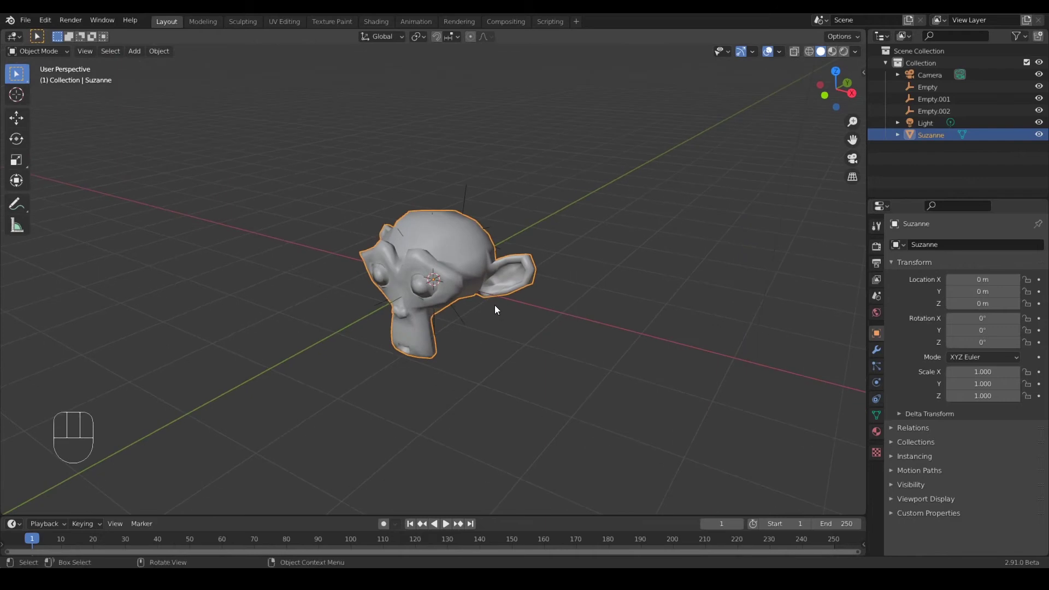
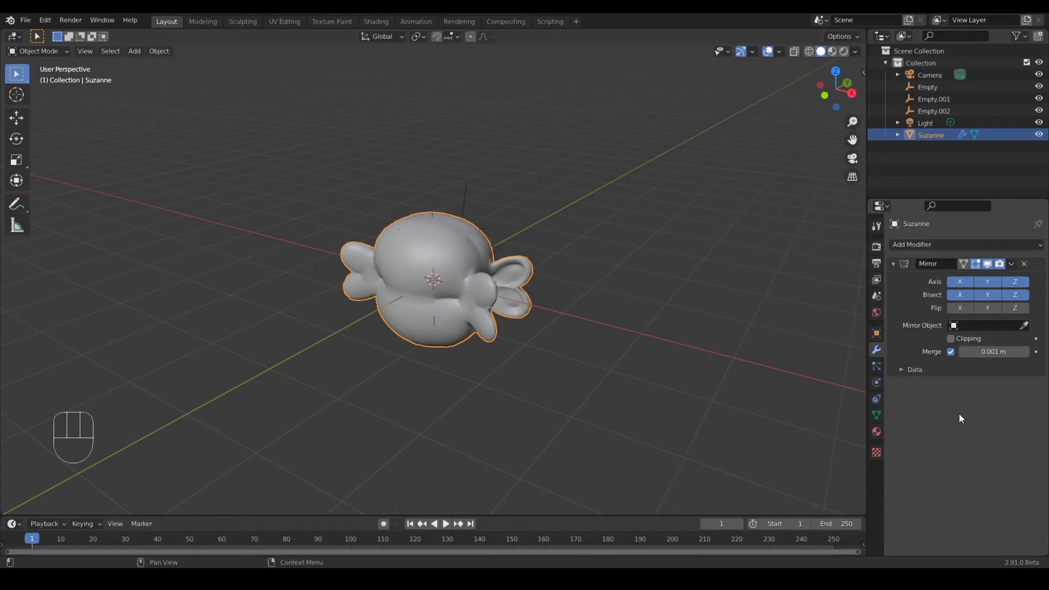
Mirror Suzanne about Empty, duplicate the mirror for Empty.001, and rotate the monkey to reshape the blob
drag(970, 330, 964, 355)
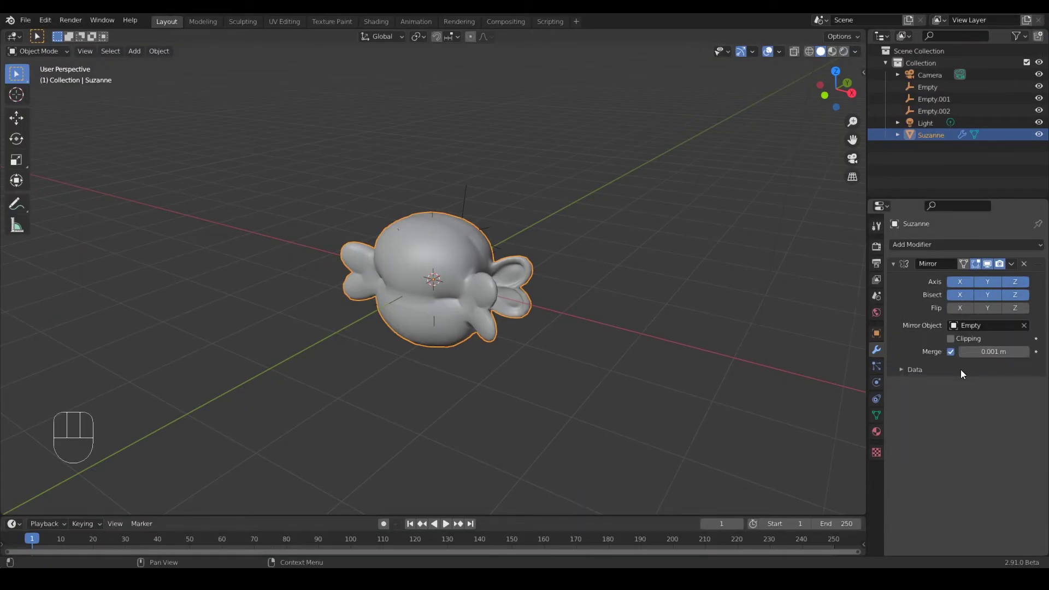
drag(1014, 268, 1002, 295)
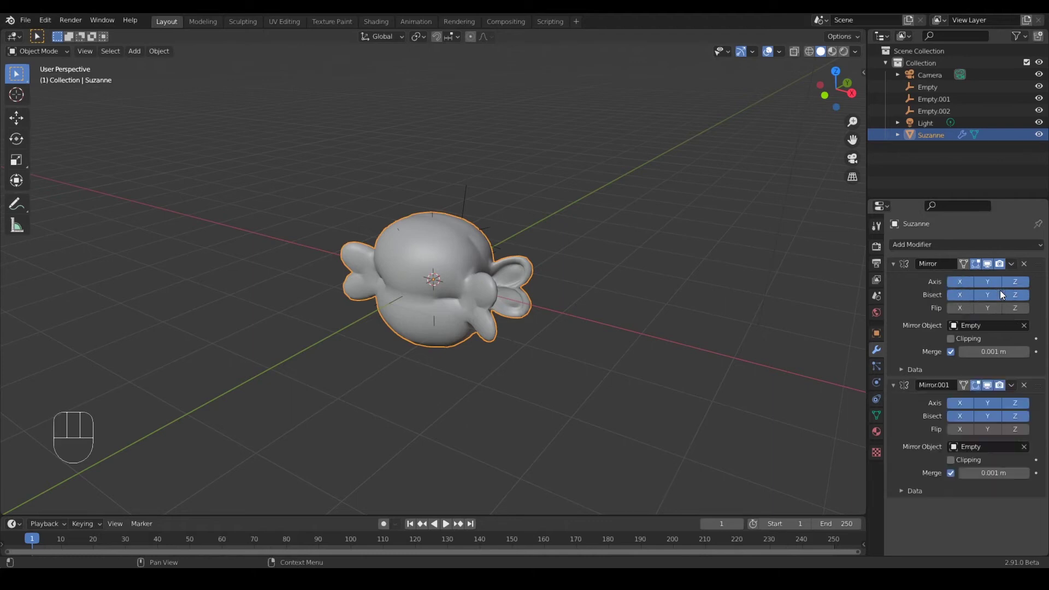
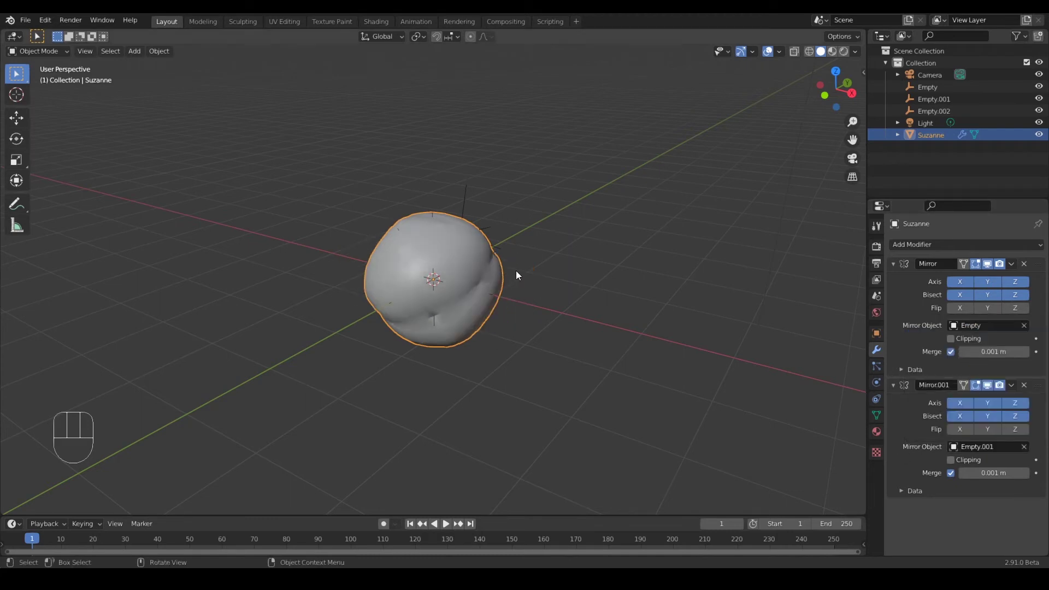
key(r)
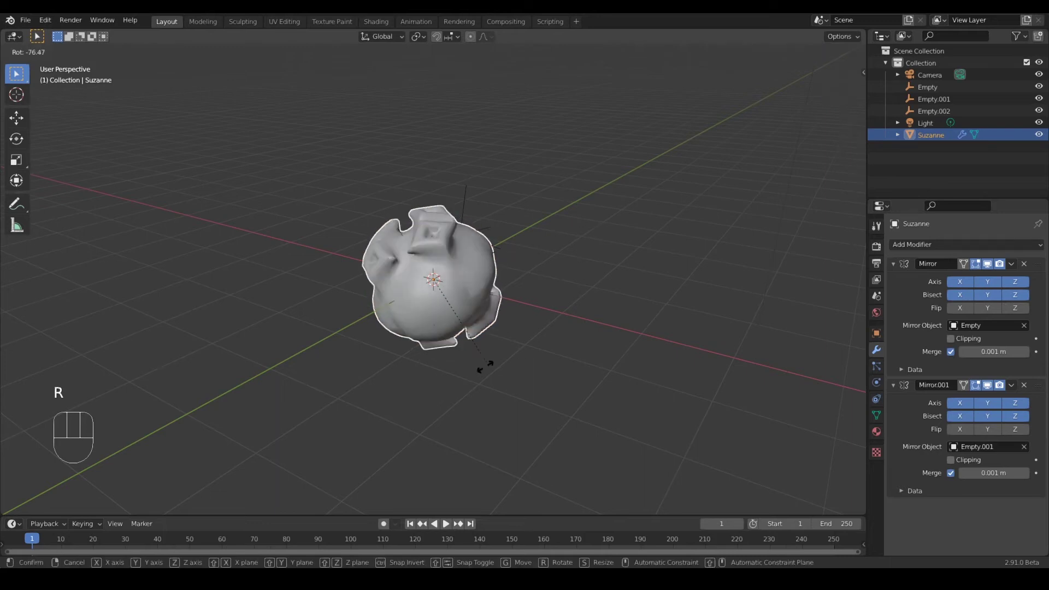
key(r)
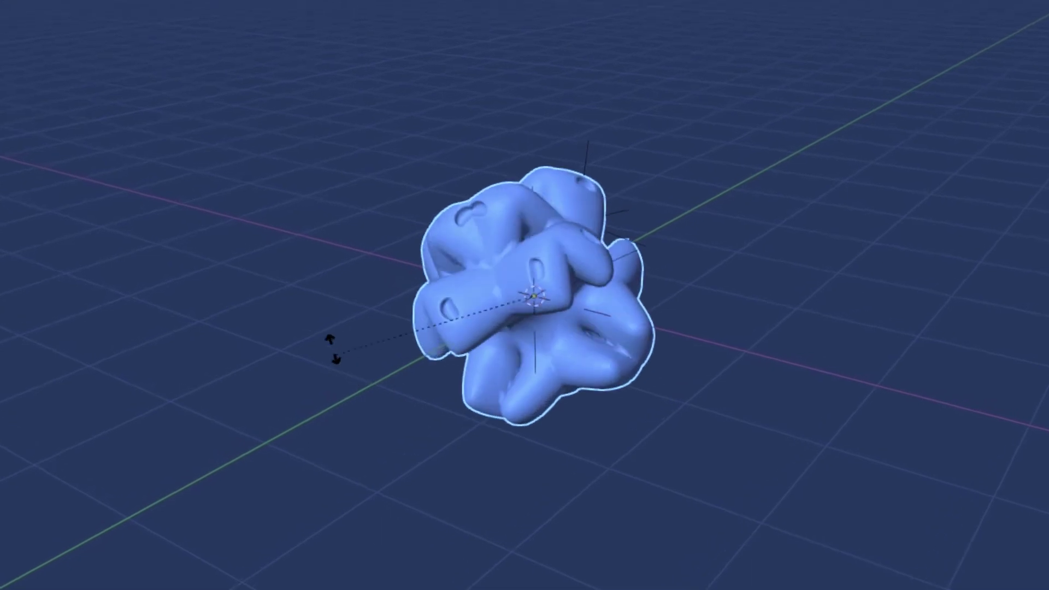
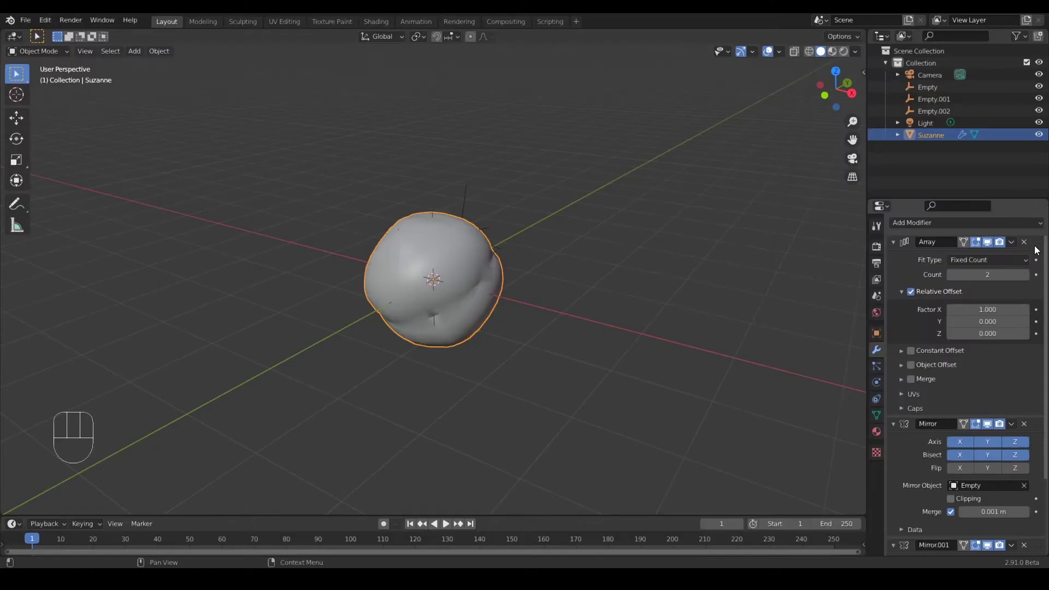
Switch the Array to Object Offset using Empty.002 and move that empty to spread the copies
click(912, 298)
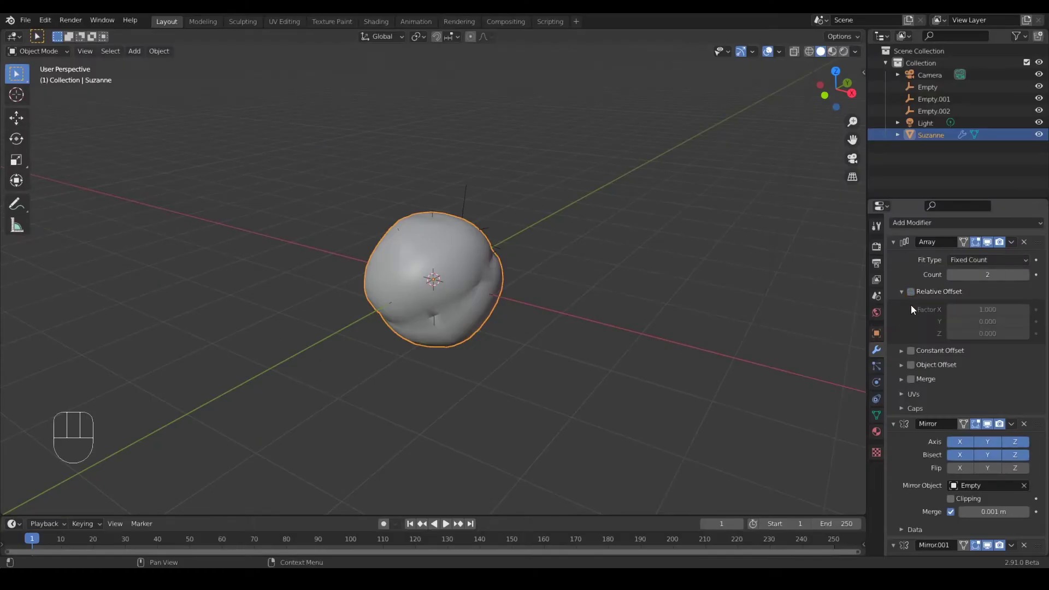
click(914, 372)
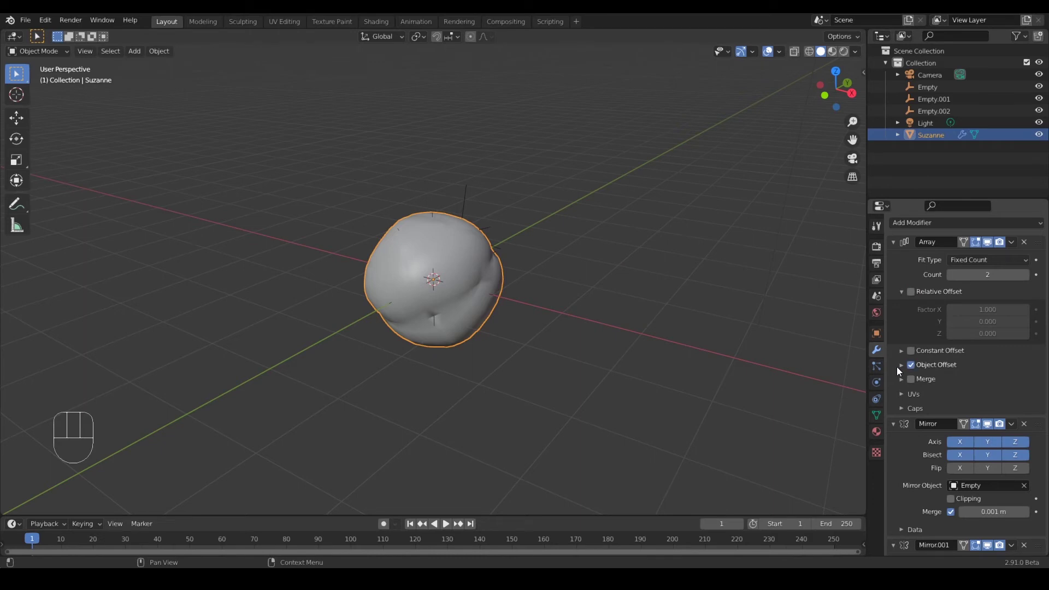
click(901, 371)
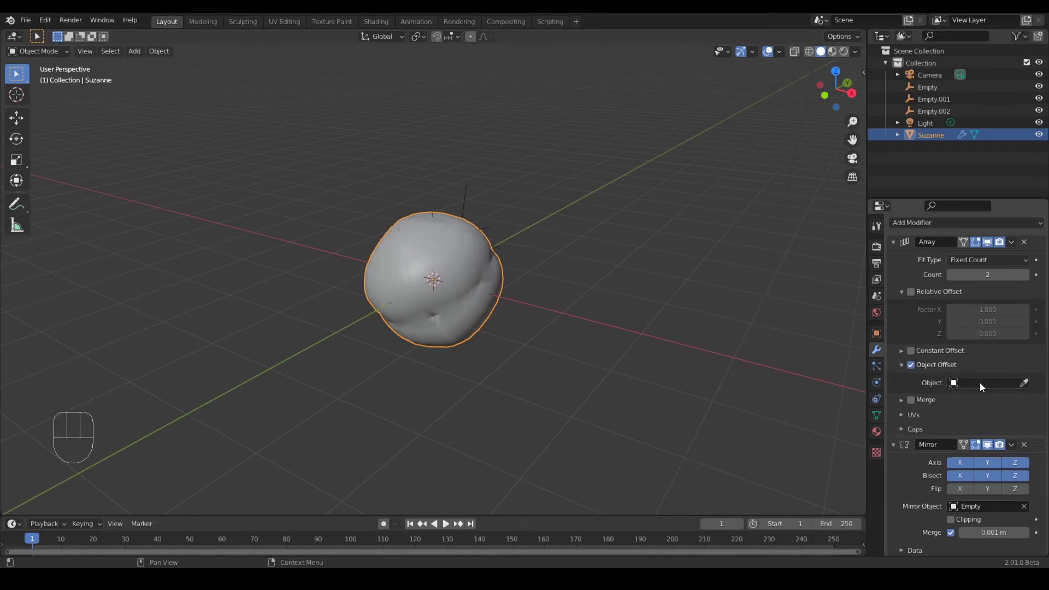
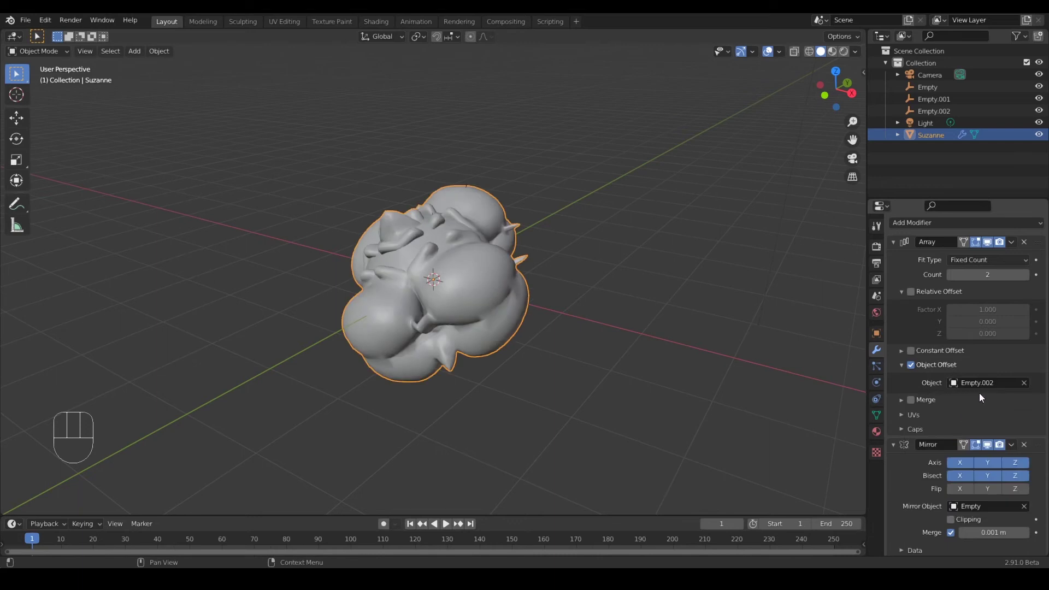
click(930, 116)
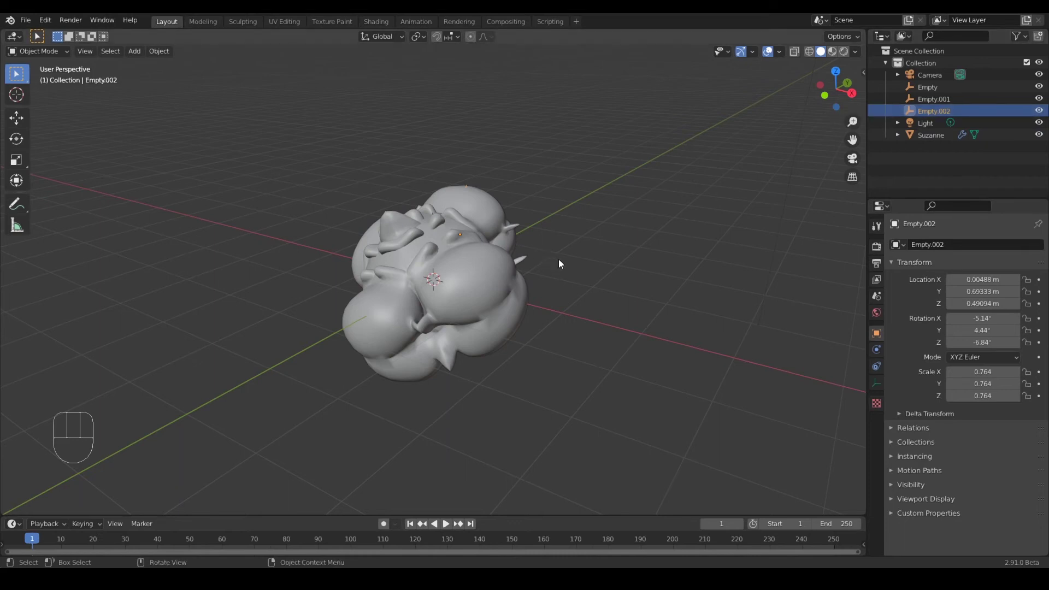
key(g)
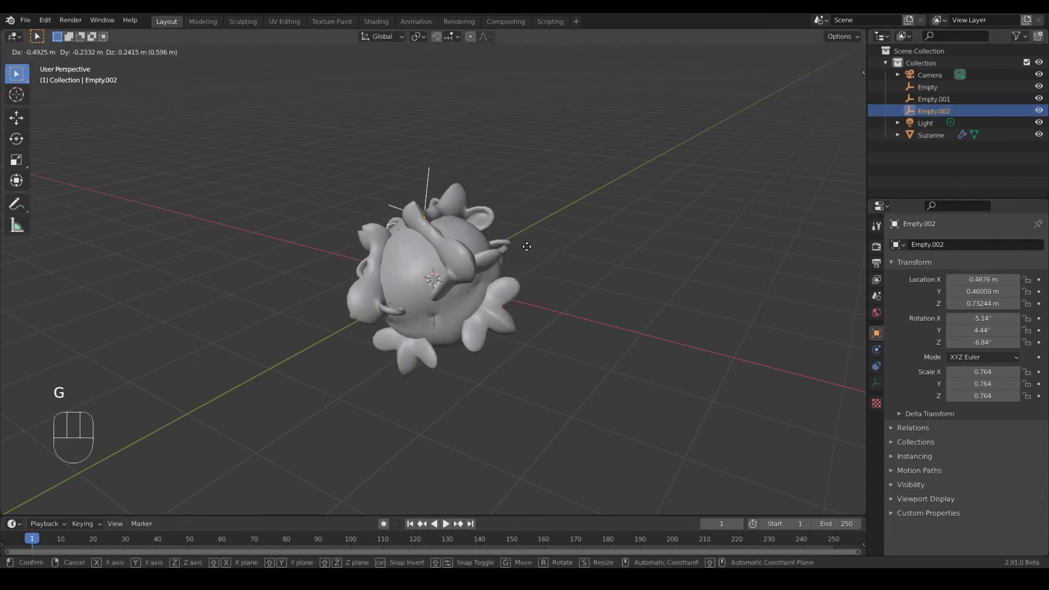
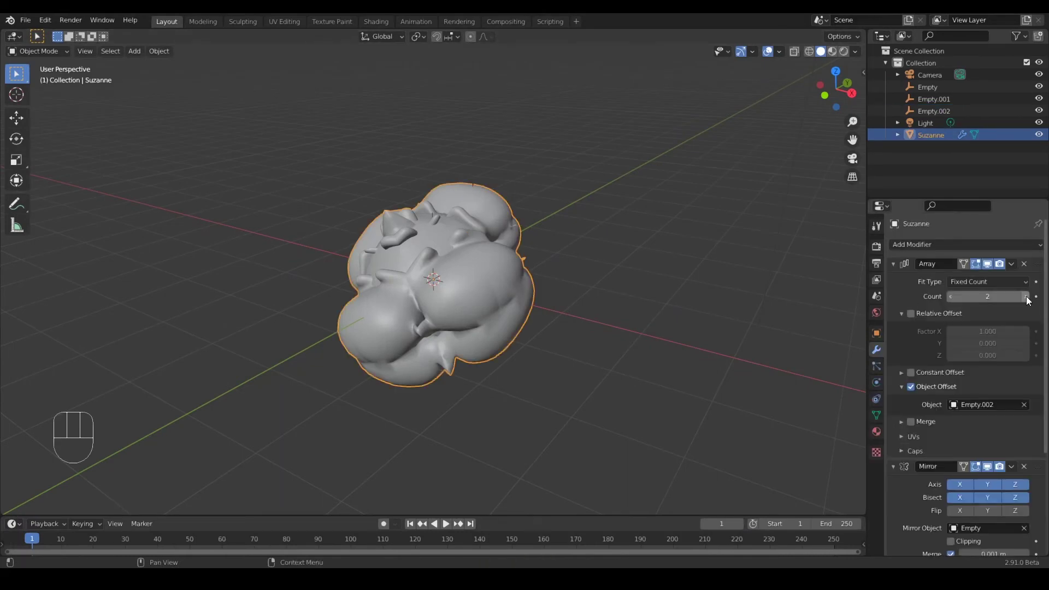
Trackball-rotate Empty.002 so the array copies curl into a ball
click(1030, 299)
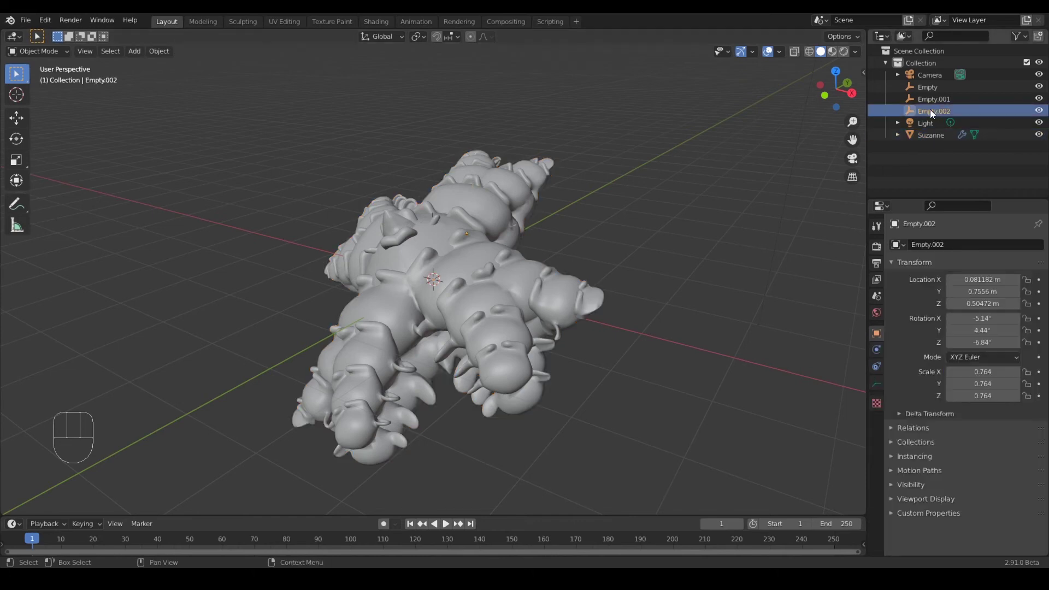
key(r)
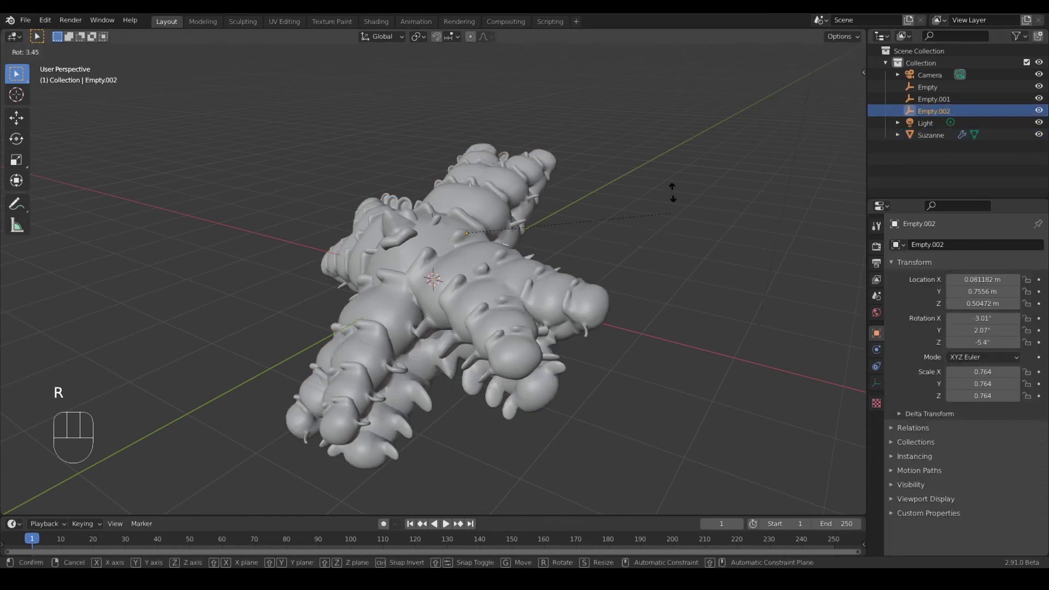
key(r)
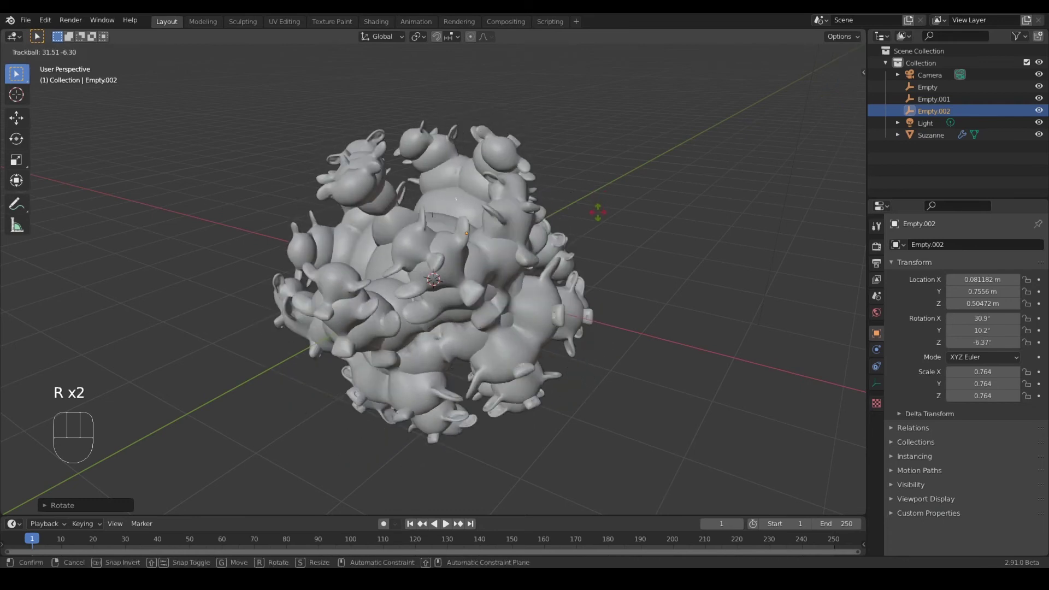
key(r)
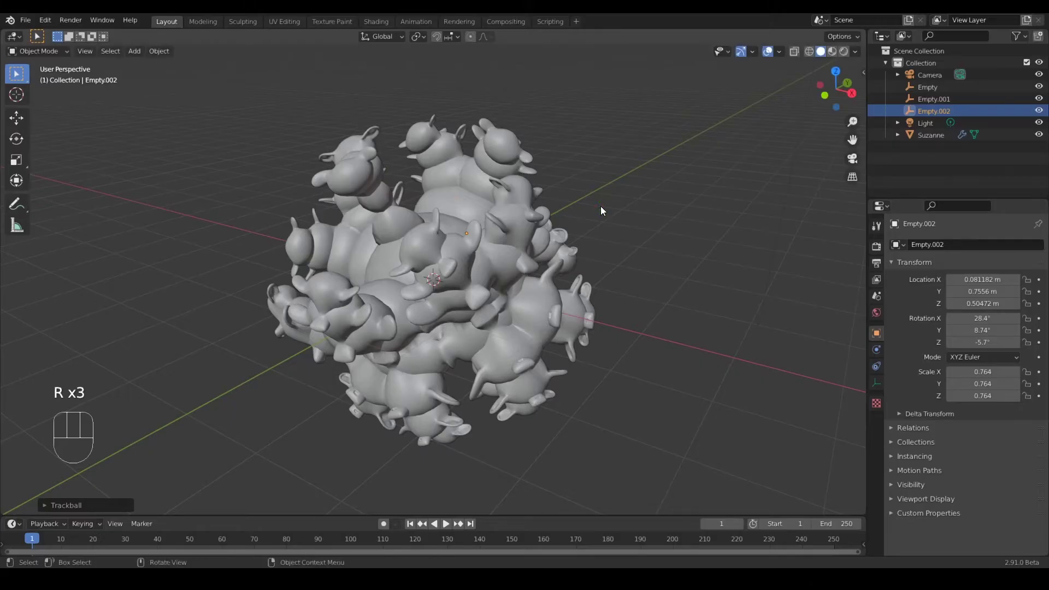
Raise Suzanne's Array count to 14 and save as SuzanneFractal.blend
click(1029, 302)
click(1030, 302)
click(1029, 302)
click(1029, 301)
click(1029, 302)
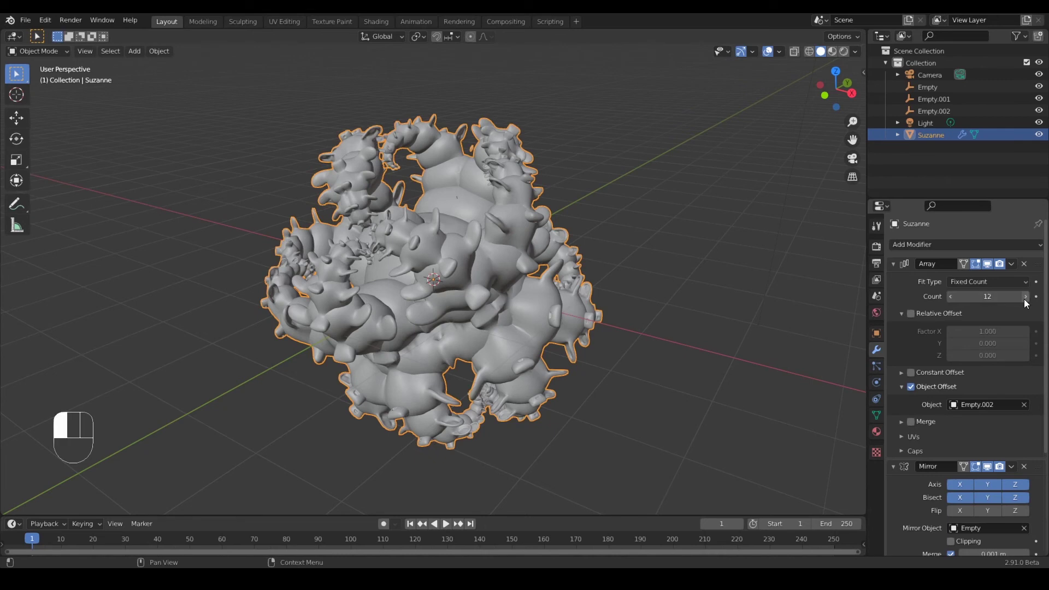
drag(1029, 302, 1041, 334)
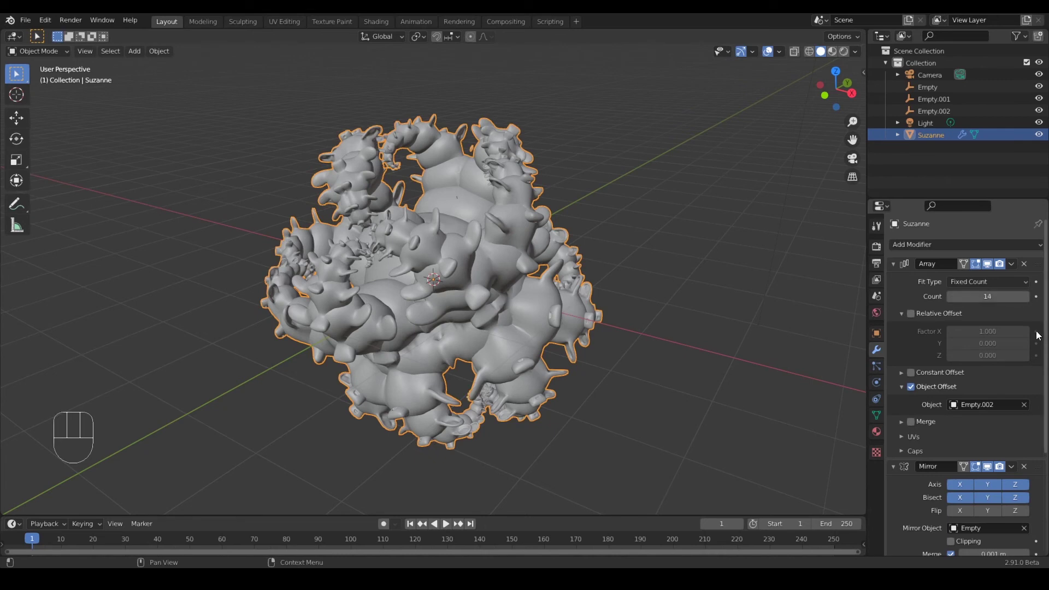
key(ctrl+s)
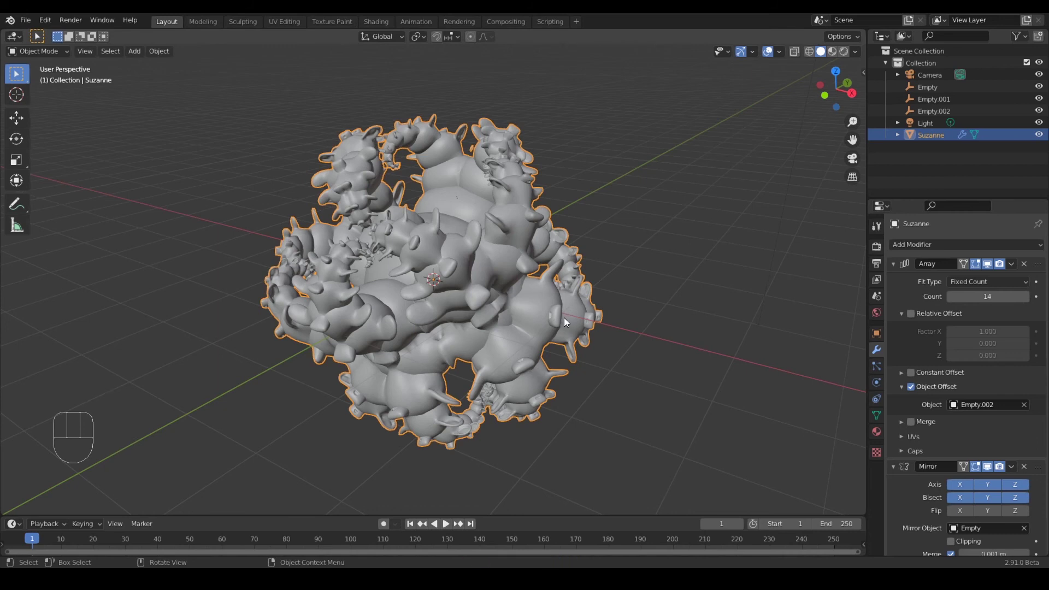
Enable Ambient Occlusion at 5 m distance and Screen Space Reflections in Eevee
click(881, 250)
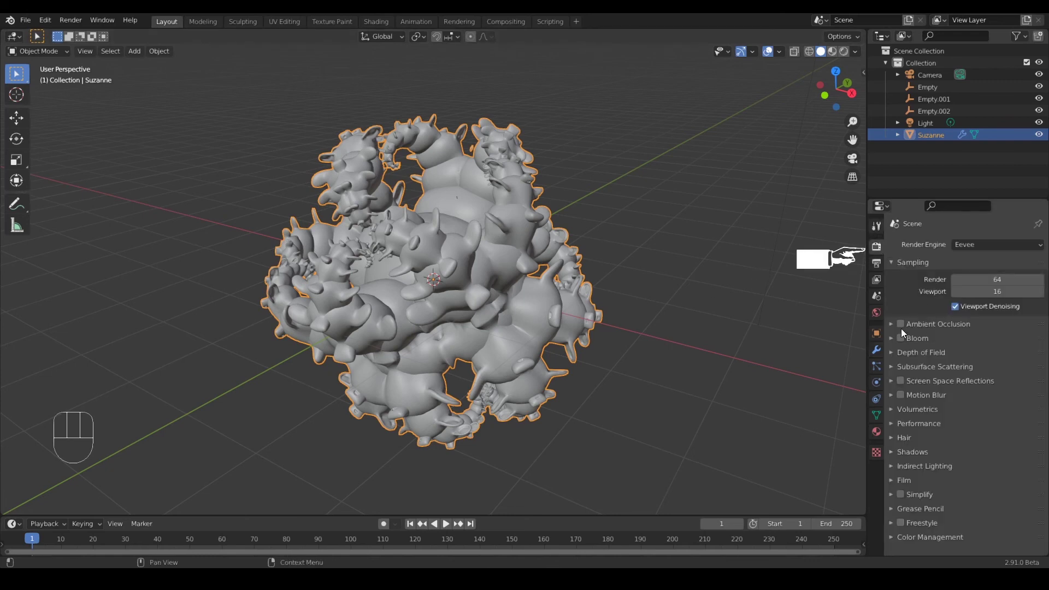
click(904, 328)
click(896, 327)
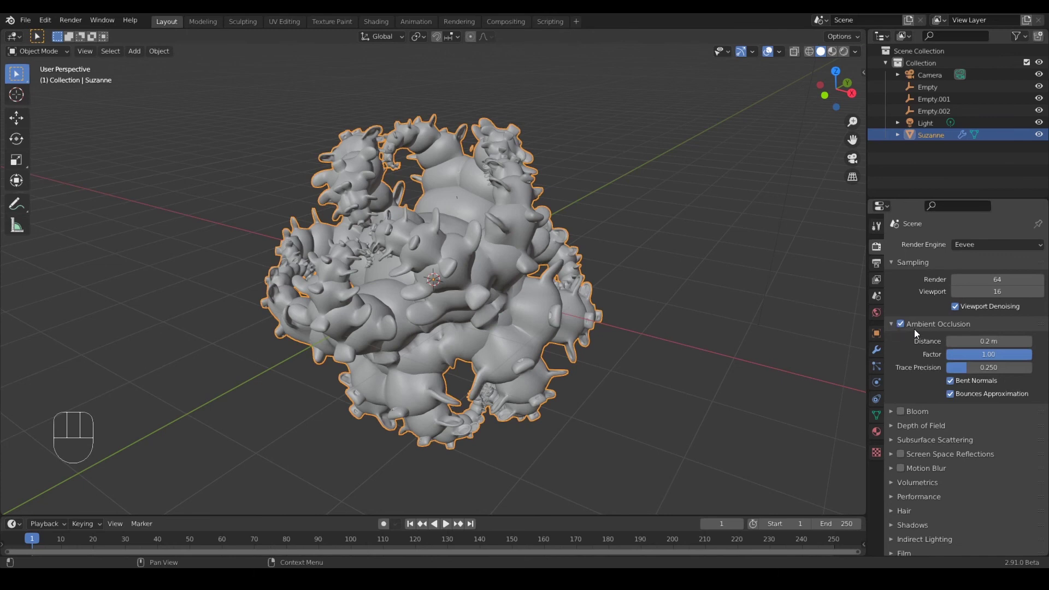
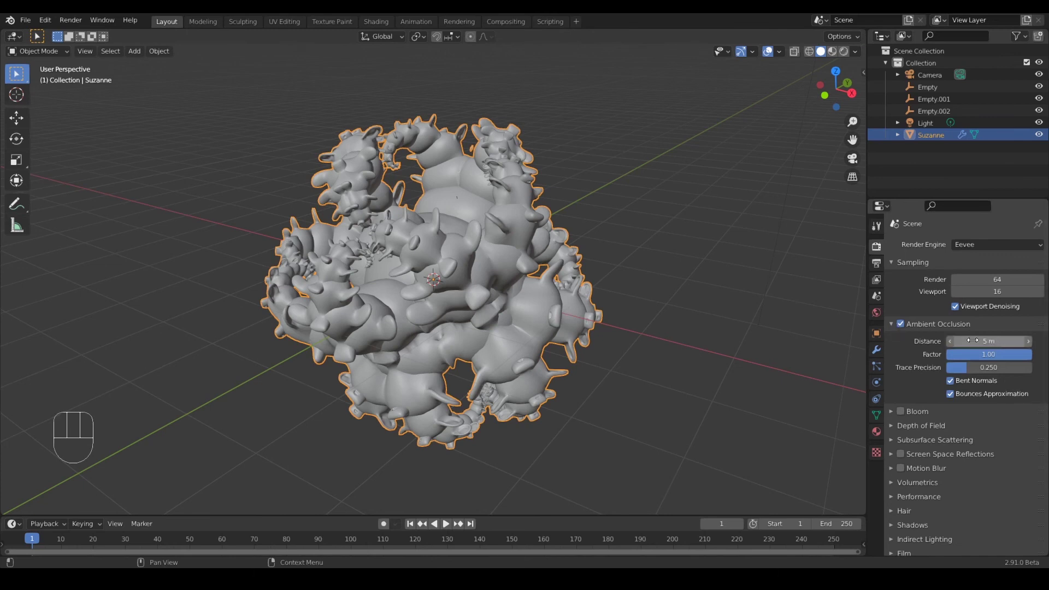
click(905, 456)
Preview the fractal cluster in Rendered viewport shading
click(895, 458)
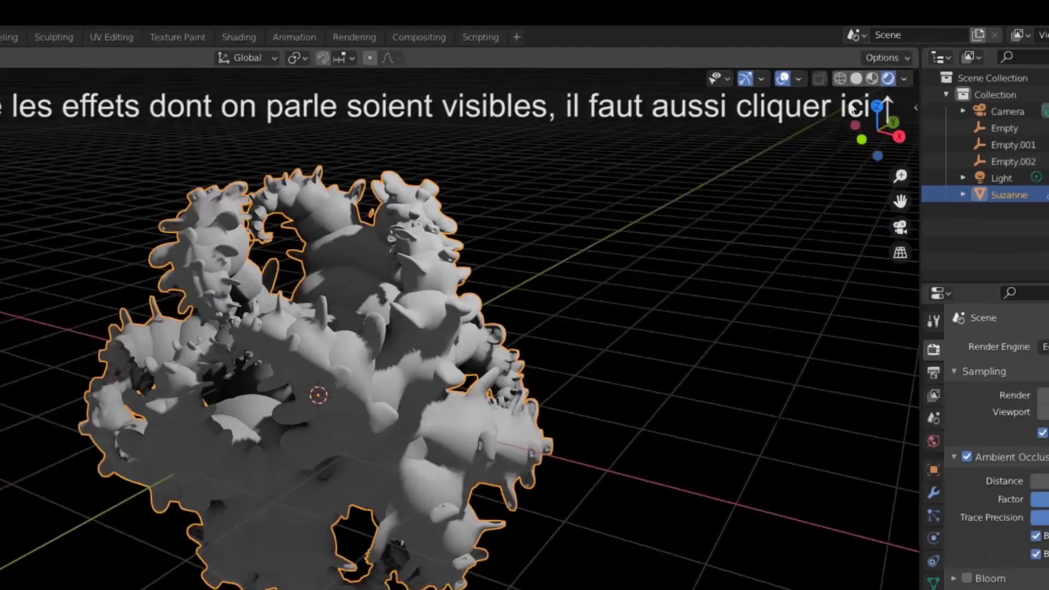
drag(672, 310, 525, 318)
middle_click(684, 241)
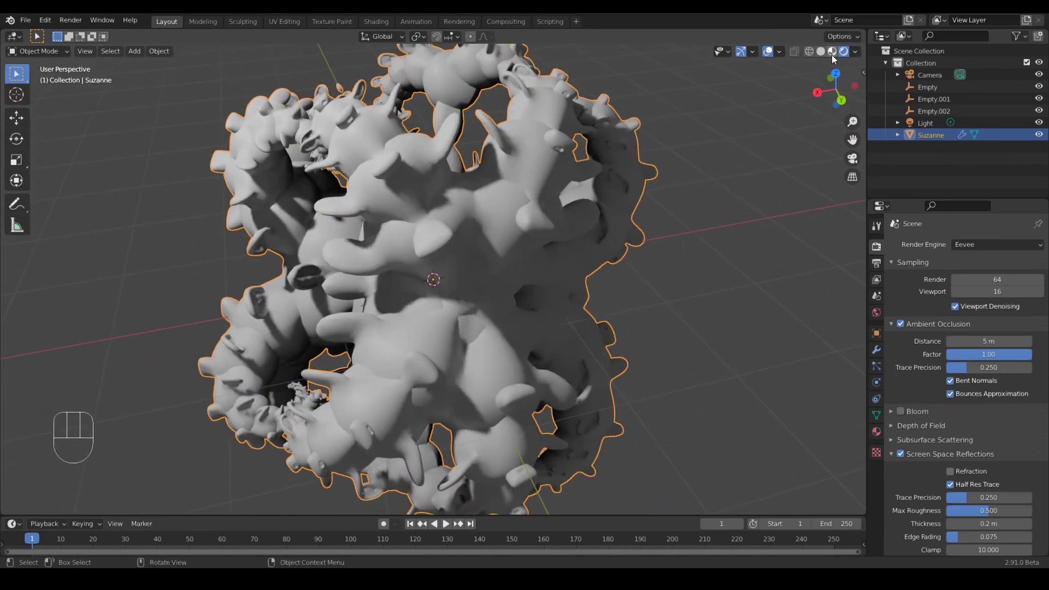